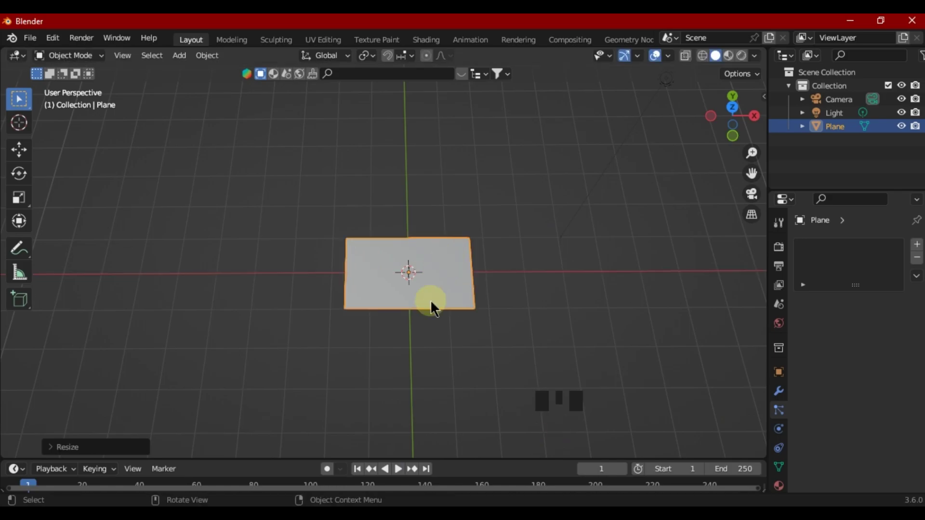
- Zoom in on the plane before stretching it along X to 1.643
scroll(up, 3)
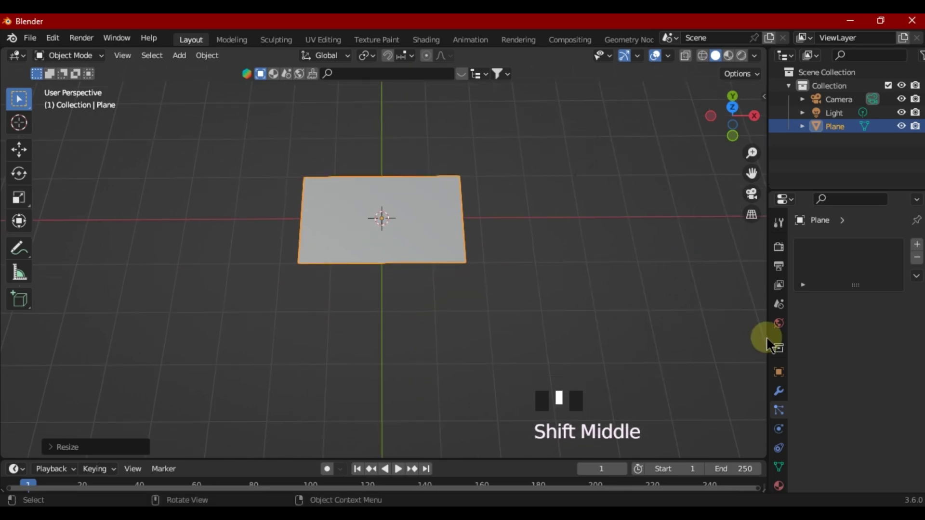
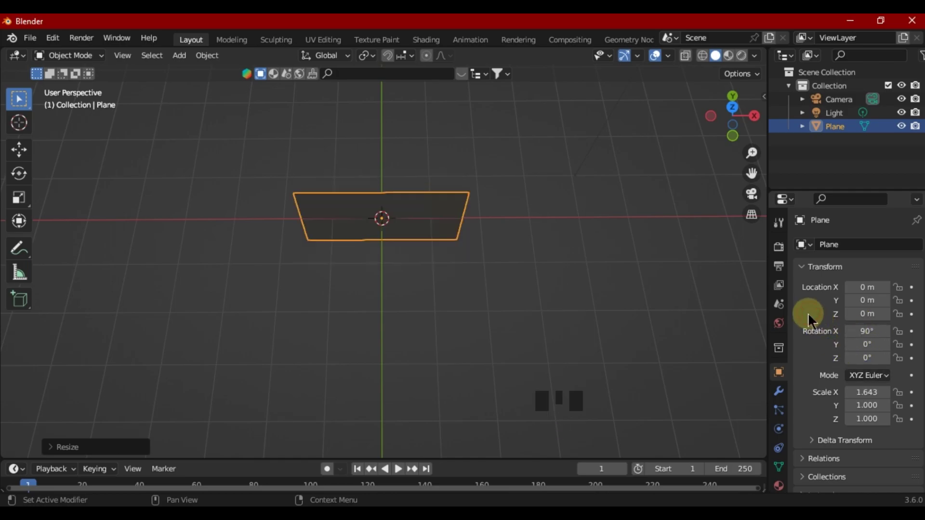
- Orbit the view around the upright plane to inspect it before subdividing
drag(394, 290, 86, 60)
drag(86, 60, 374, 267)
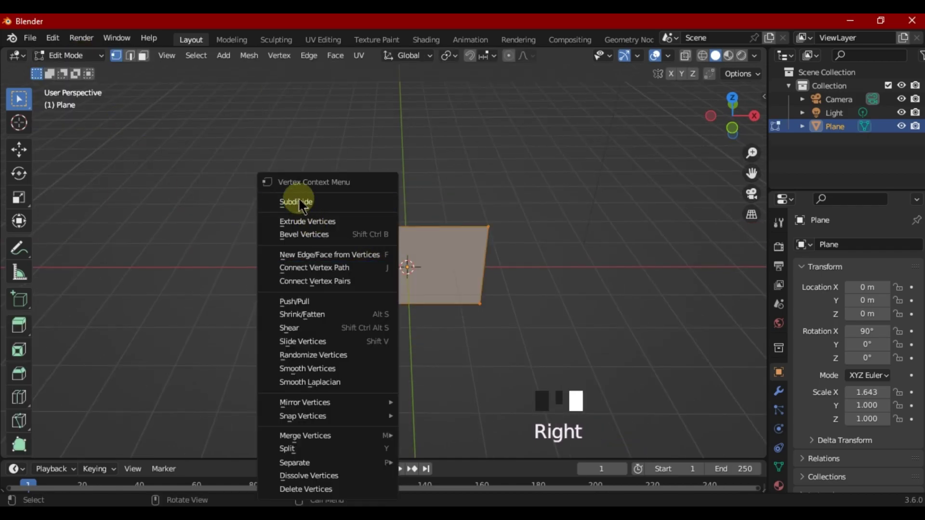
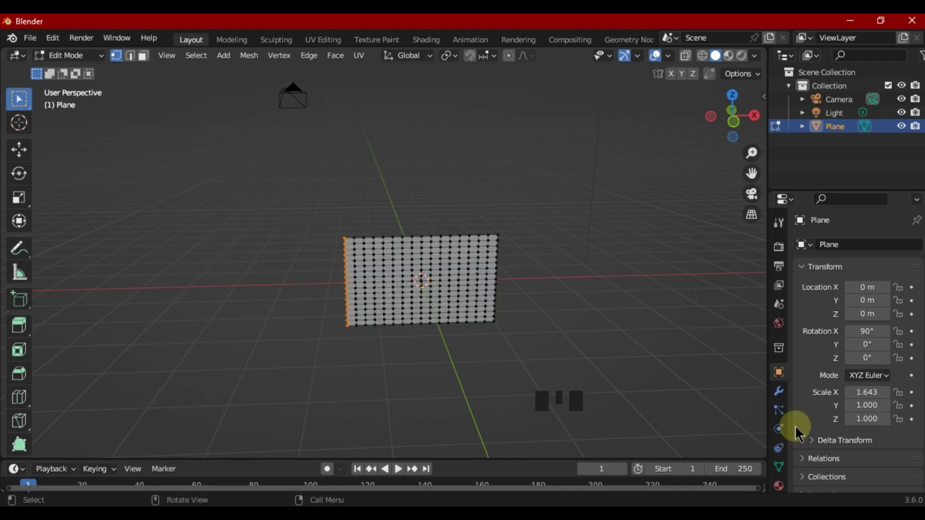
- Add a new vertex group in Object Data properties and assign the left-edge vertices to it
click(781, 472)
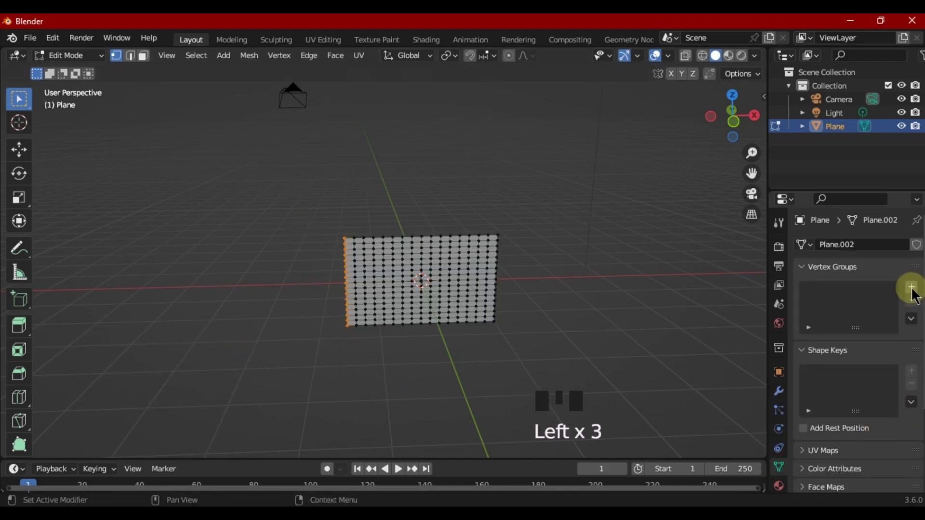
drag(918, 295, 836, 287)
drag(835, 287, 841, 299)
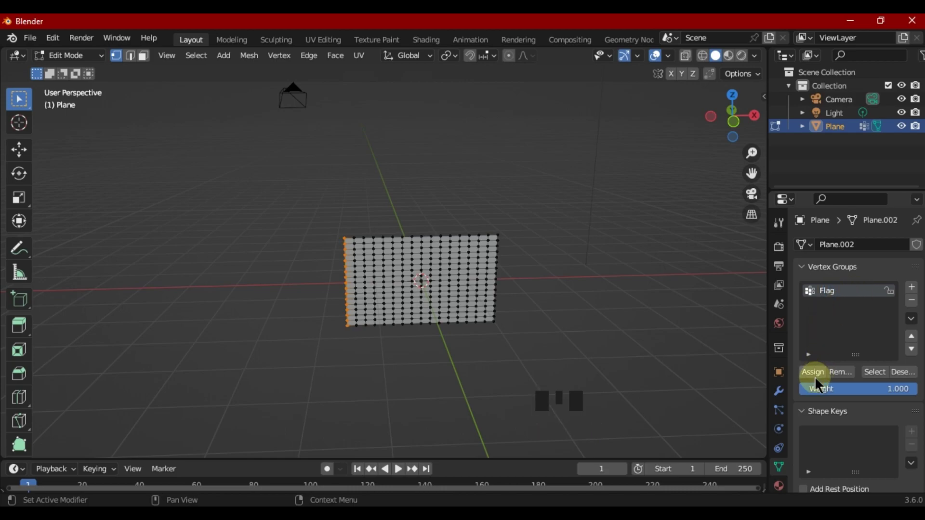
drag(813, 375, 31, 43)
drag(67, 67, 837, 381)
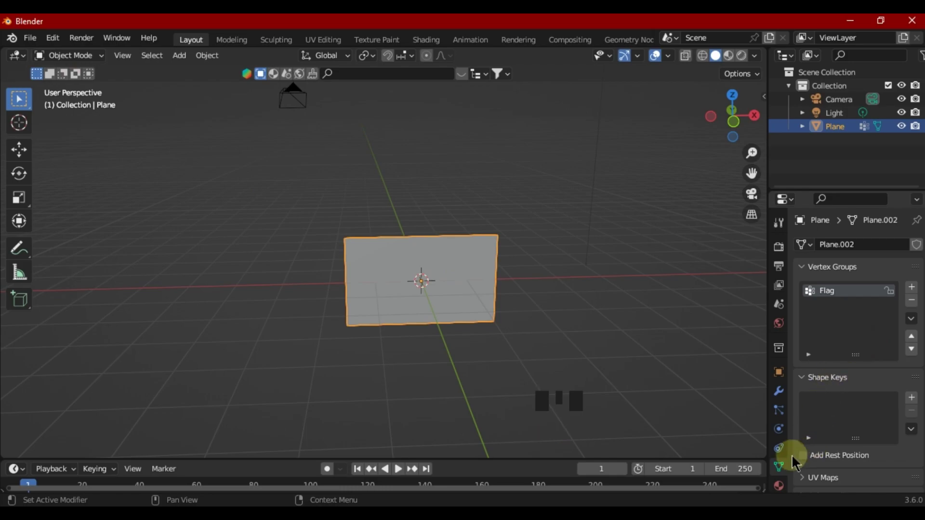
- Add Cloth physics to the plane and pin its shape to the Flag vertex group
click(779, 432)
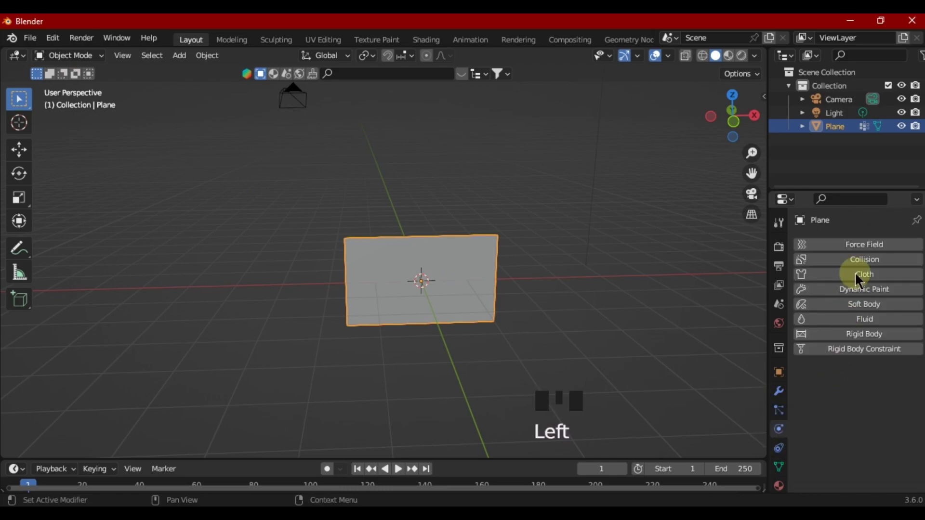
click(857, 278)
scroll(down, 3)
scroll(down, 3)
drag(813, 439, 850, 422)
scroll(down, 3)
drag(865, 372, 861, 375)
scroll(down, 3)
drag(835, 448, 843, 419)
scroll(down, 3)
click(830, 421)
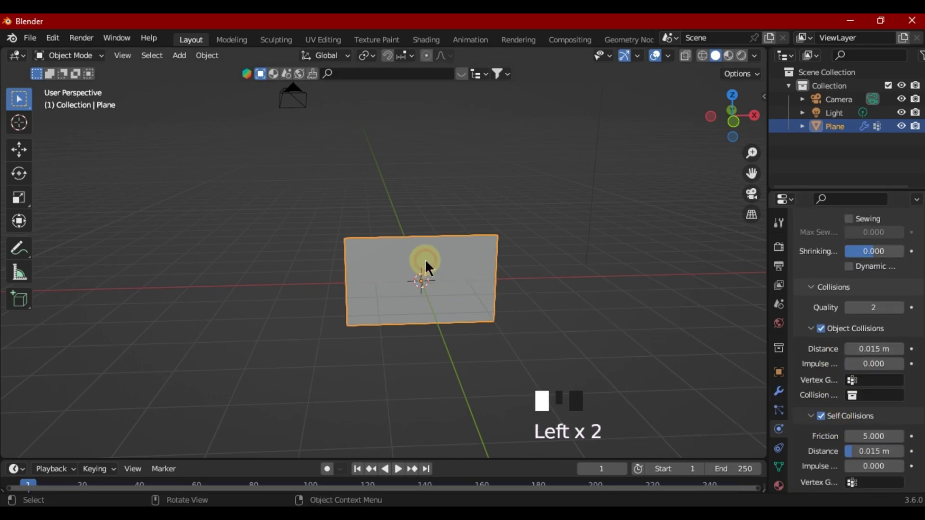
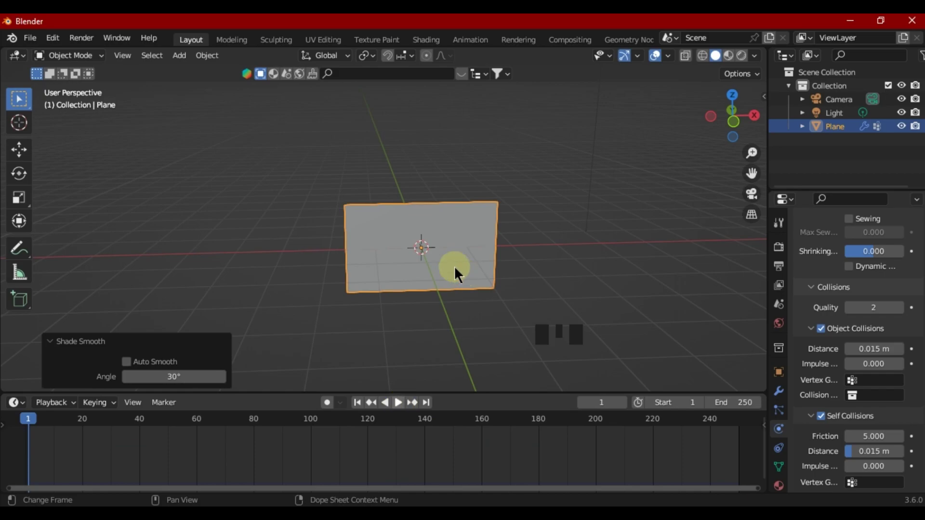
- Add a Wind force field, rotate it 90° on Y and move it to X -3.7152 m beside the plane
drag(182, 57, 339, 188)
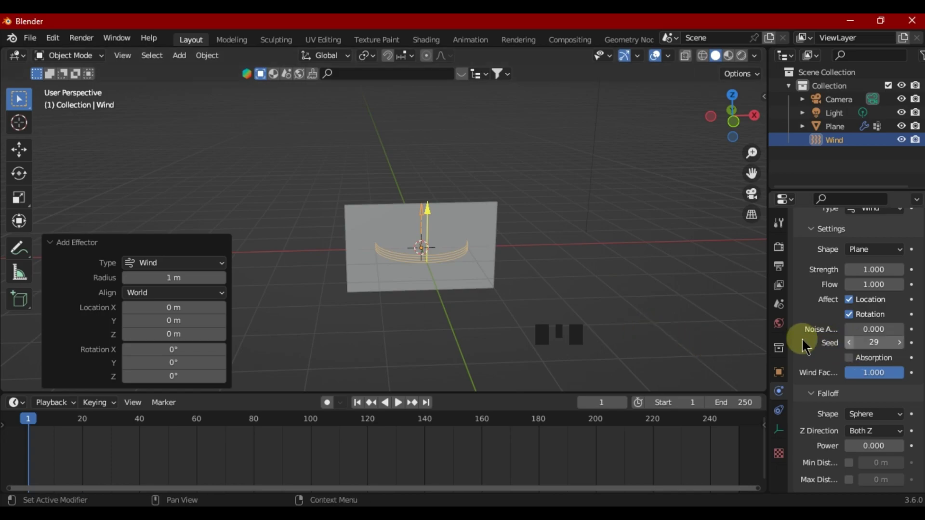
click(812, 360)
click(862, 259)
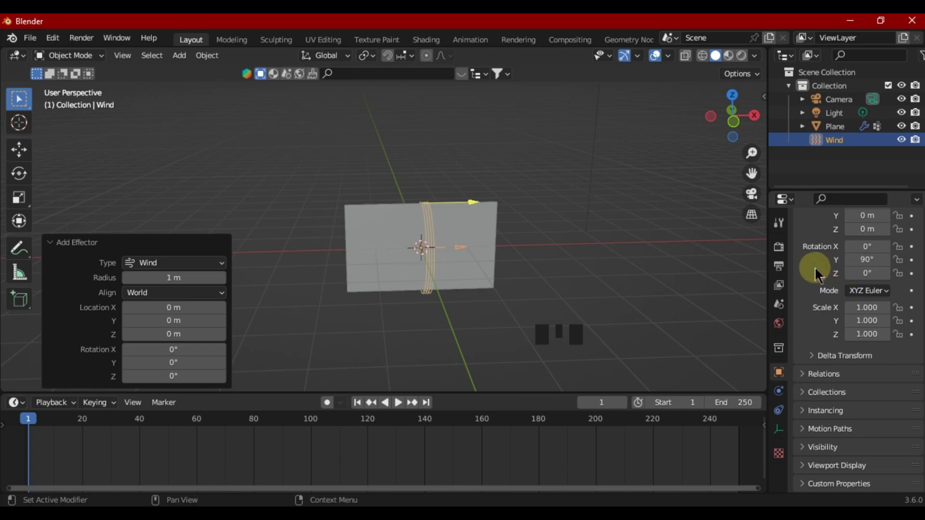
drag(574, 257, 515, 252)
click(514, 252)
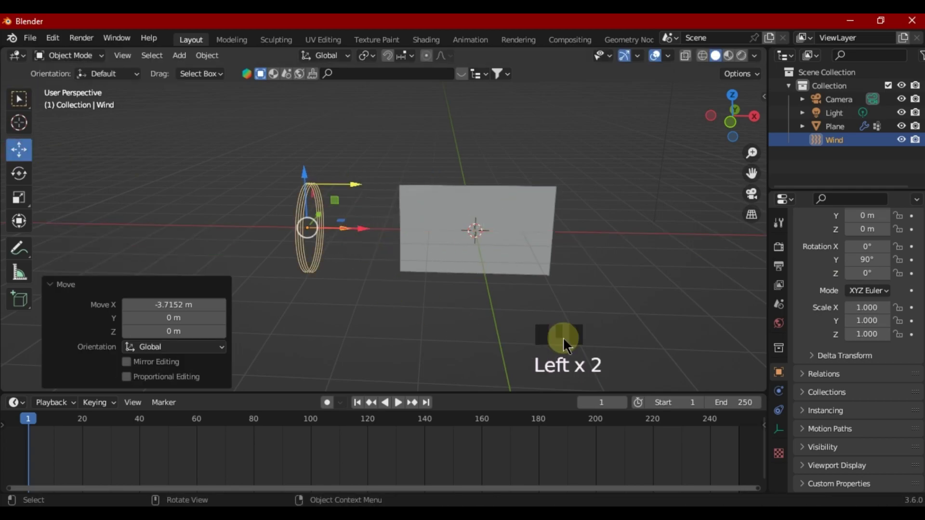
- Set the wind force field's Strength to 1000 in Physics properties
click(782, 395)
scroll(up, 3)
drag(872, 331, 870, 356)
key(KP_0)
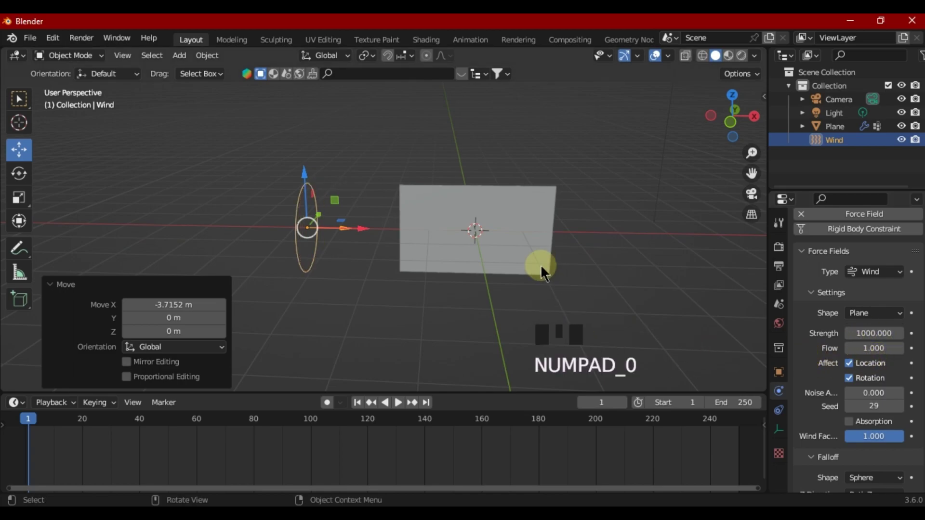
- Play the cloth simulation and watch the plane billow through the camera view
click(403, 409)
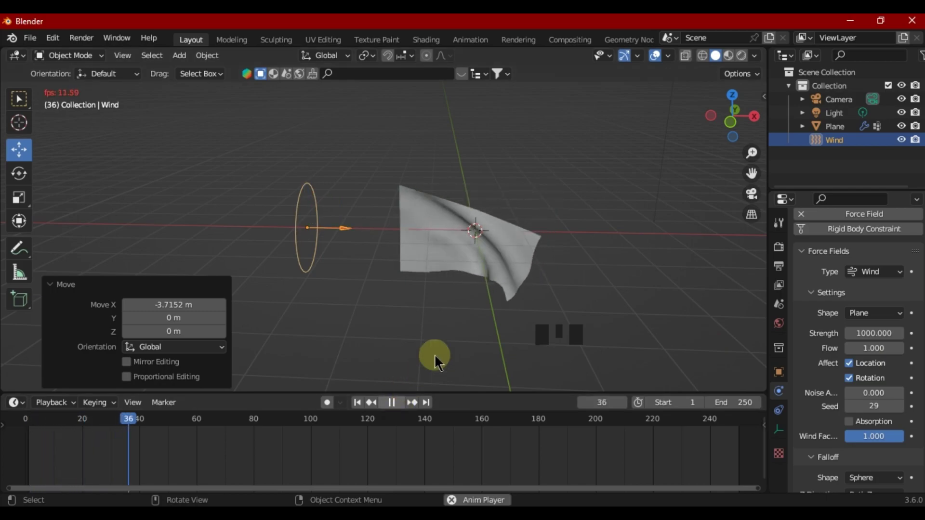
click(460, 366)
drag(426, 316, 426, 316)
key(ctrl+alt+KP_0)
scroll(down, 3)
click(402, 408)
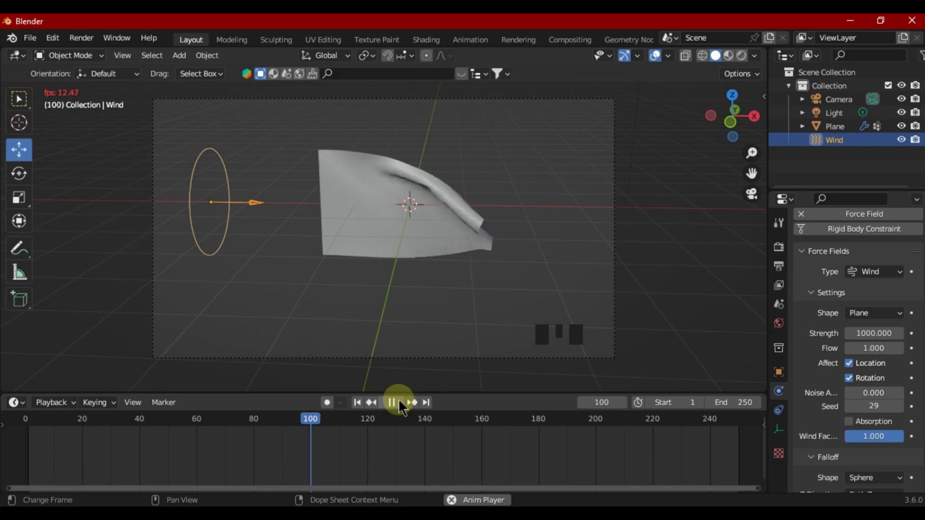
drag(402, 406, 439, 266)
middle_click(440, 267)
scroll(down, 3)
scroll(up, 3)
- Add a new material with an Image Texture base colour and browse for the image file
click(436, 271)
scroll(down, 3)
drag(780, 487, 843, 365)
scroll(down, 3)
drag(856, 317, 707, 332)
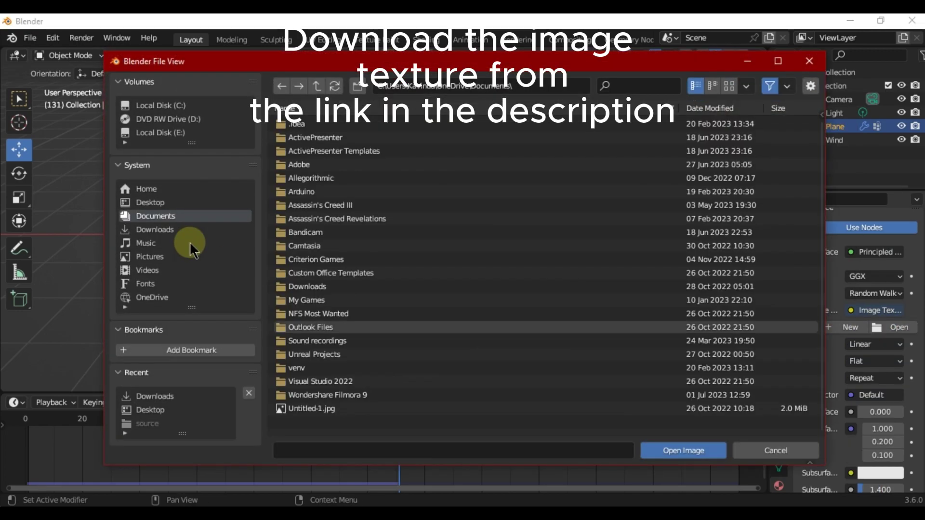
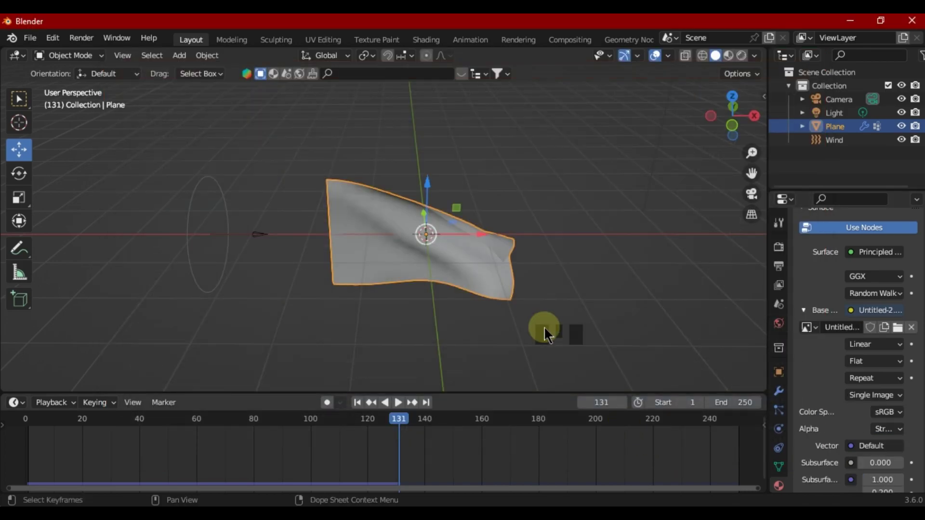
- Switch to Material Preview shading and play the waving pirate flag through the camera
click(731, 67)
click(732, 64)
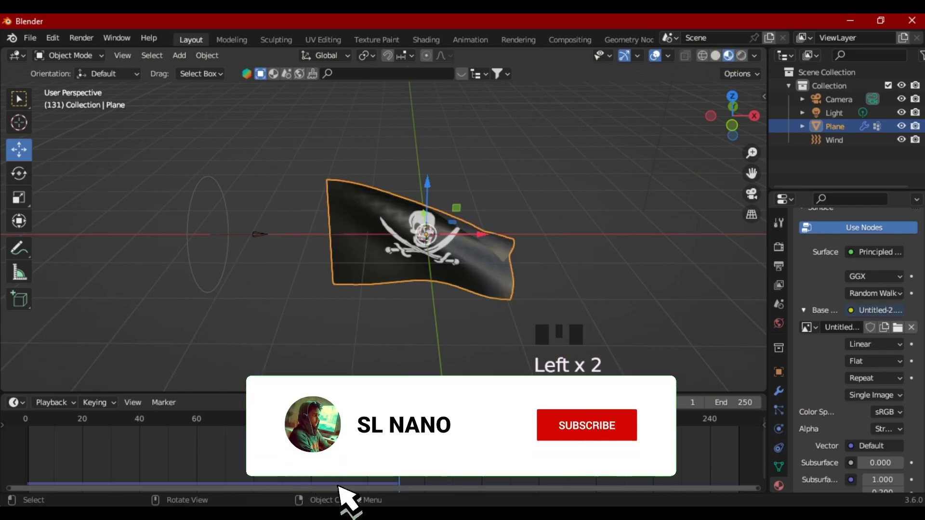
key(KP_0)
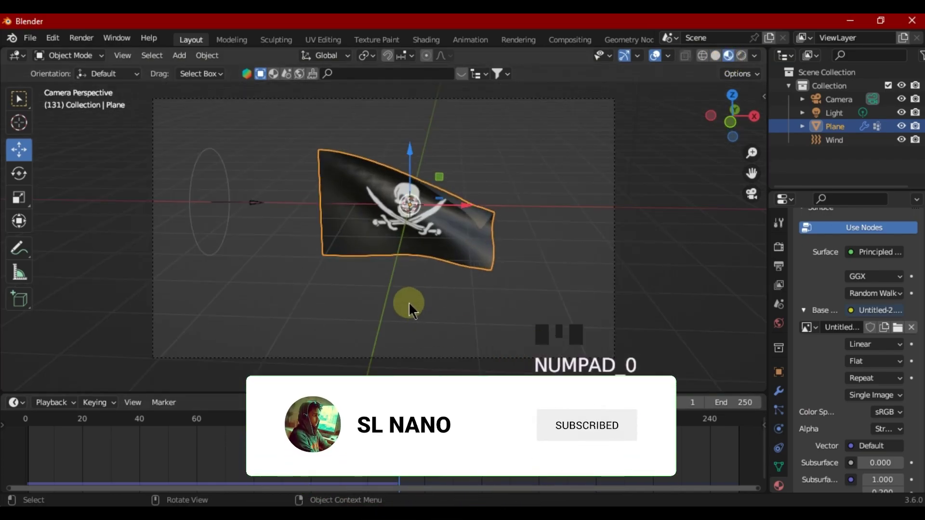
key(space)
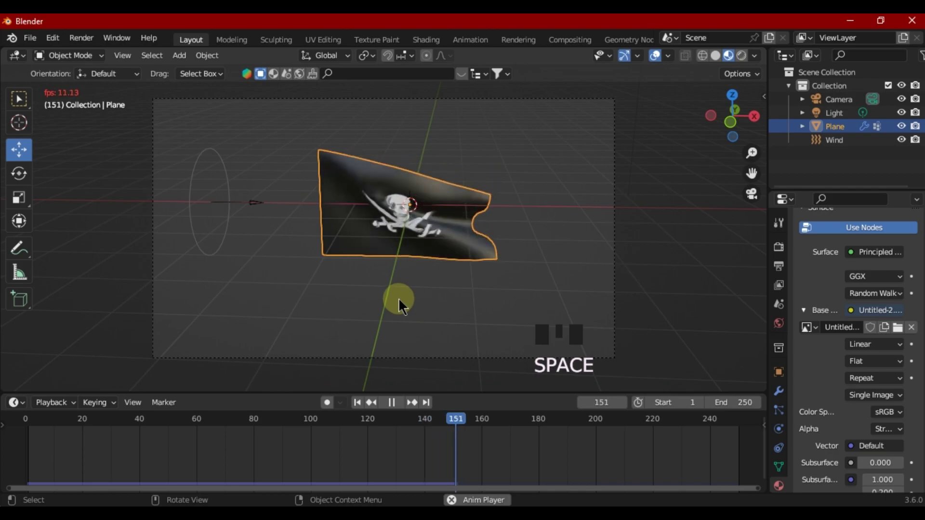